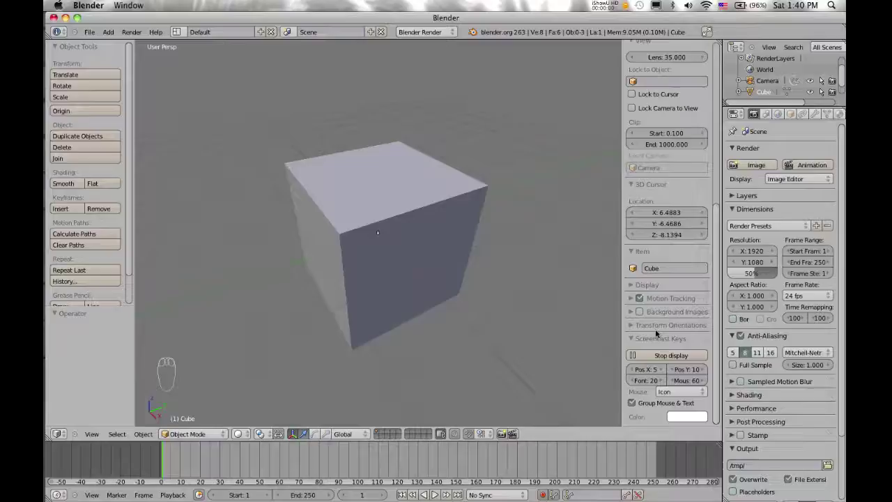
# Step: Orbit the viewport so the cube is seen from a shifted angle showing more of its top
pyautogui.moveTo(532, 283); pyautogui.dragTo(564, 278)
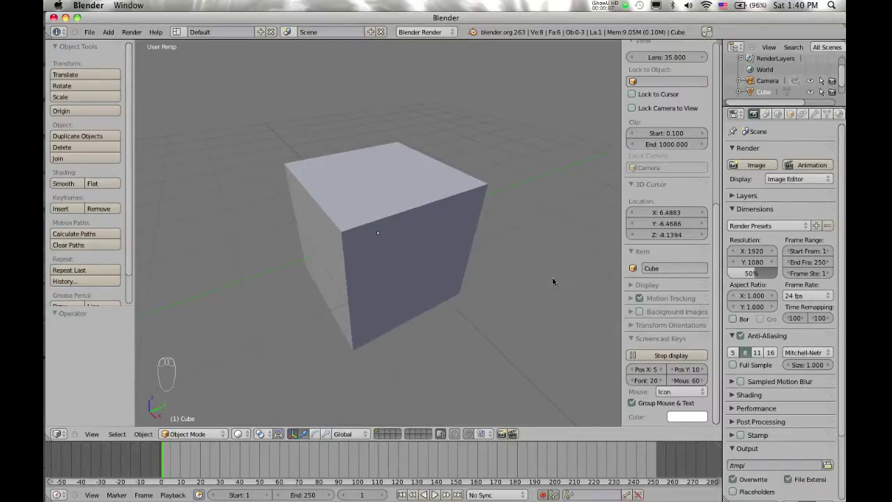
pyautogui.moveTo(545, 274); pyautogui.dragTo(434, 269)
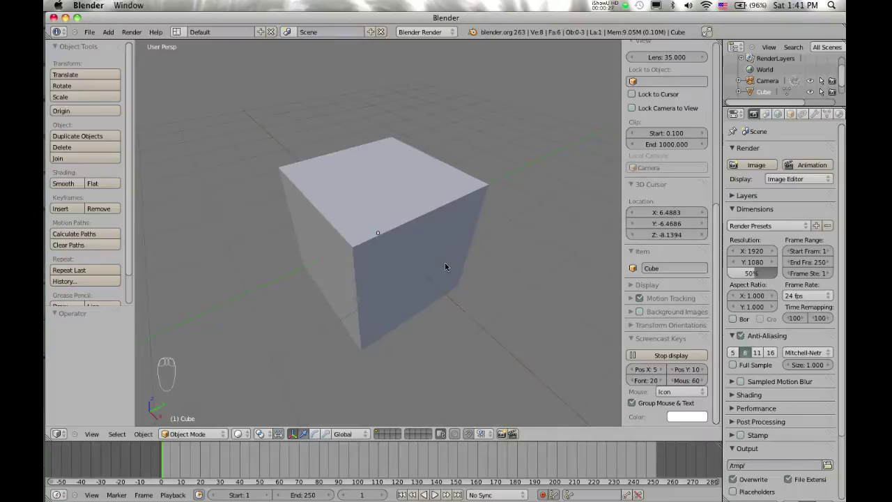
# Step: Orbit the view higher until it looks down directly onto the cube's top face
pyautogui.moveTo(439, 245); pyautogui.dragTo(382, 239)
pyautogui.moveTo(391, 234); pyautogui.dragTo(397, 224)
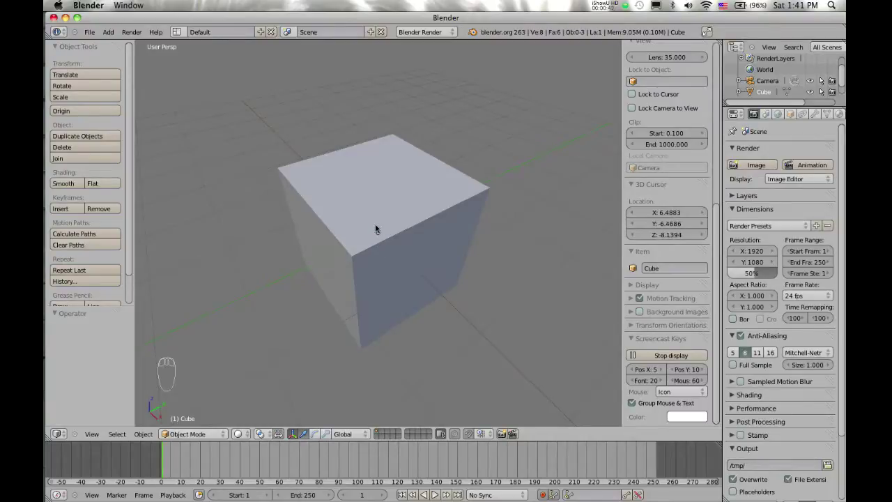
pyautogui.moveTo(367, 216); pyautogui.dragTo(365, 228)
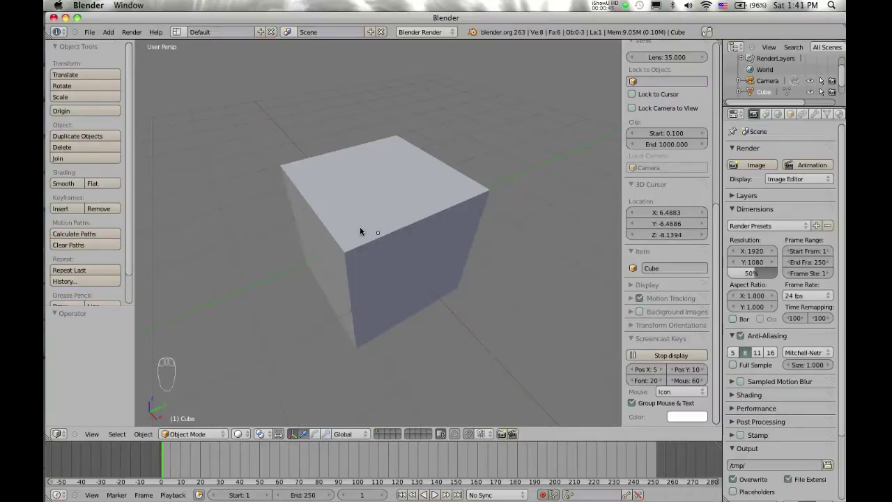
pyautogui.moveTo(366, 225); pyautogui.dragTo(380, 226)
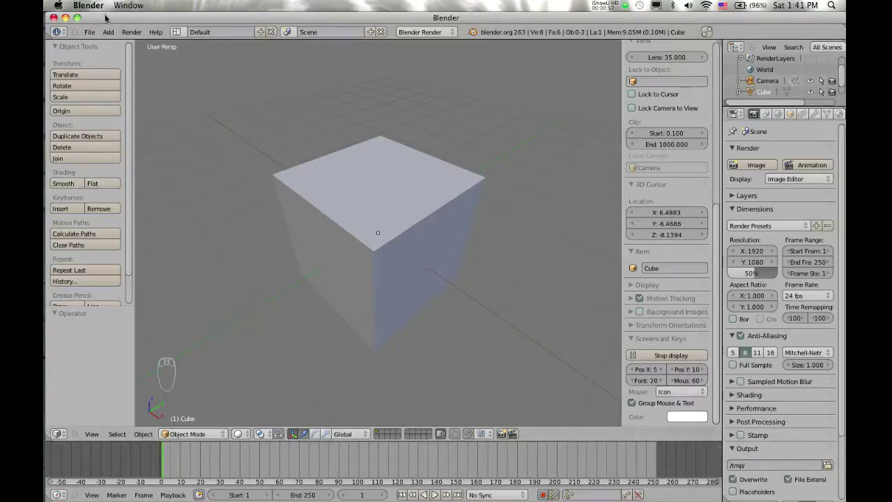
# Step: Orbit the view slightly around the cube while keeping its top face in view
pyautogui.moveTo(110, 15); pyautogui.dragTo(108, 140)
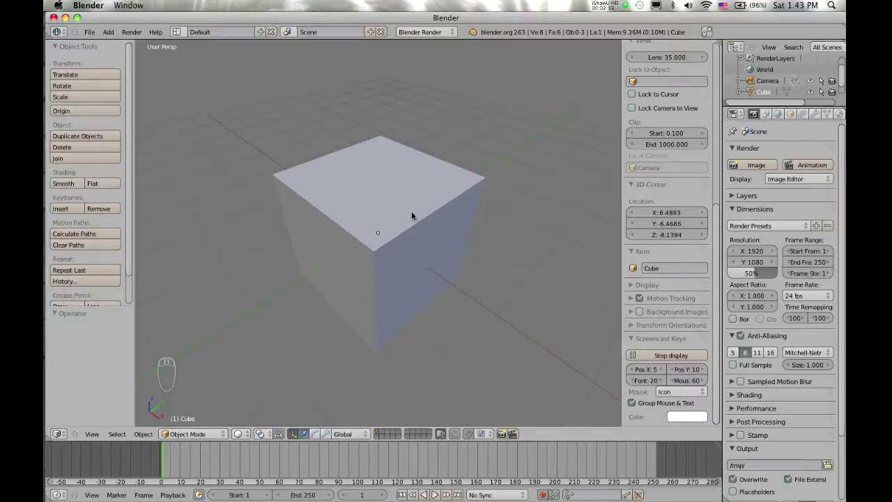
# Step: Step the view to a lower angle, the cube's side, then a tilted angle
pyautogui.press('`')
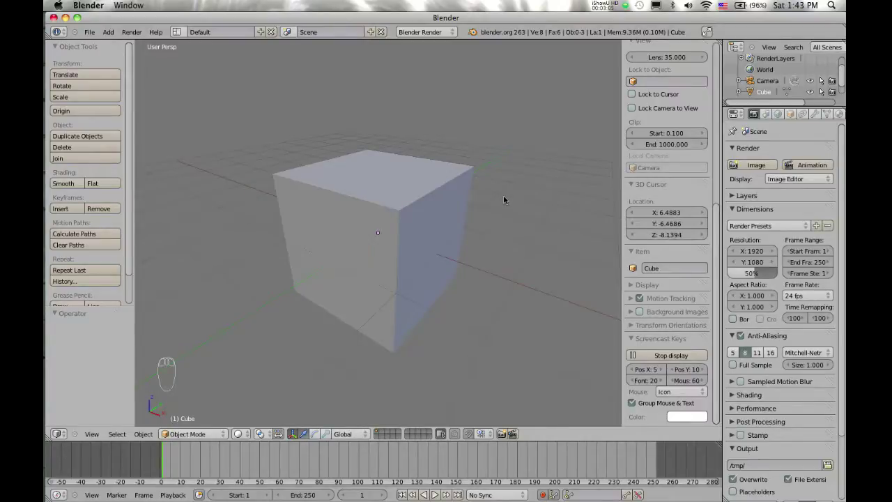
pyautogui.press('`')
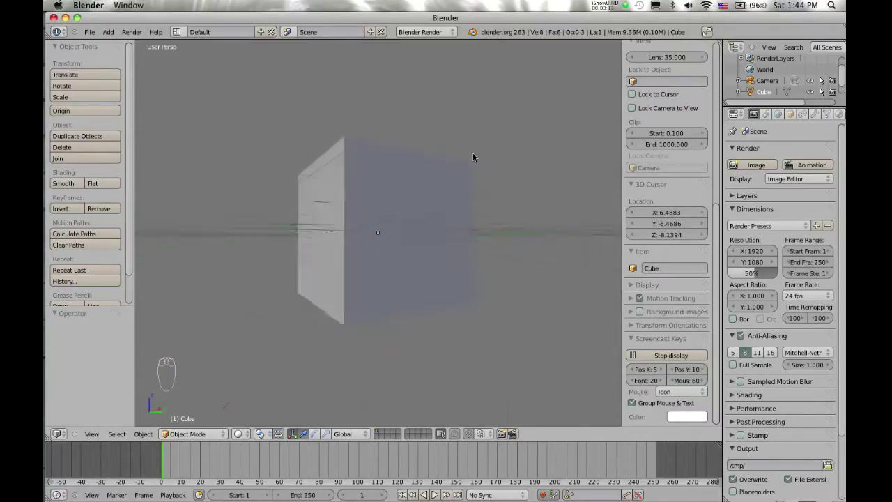
pyautogui.press('`')
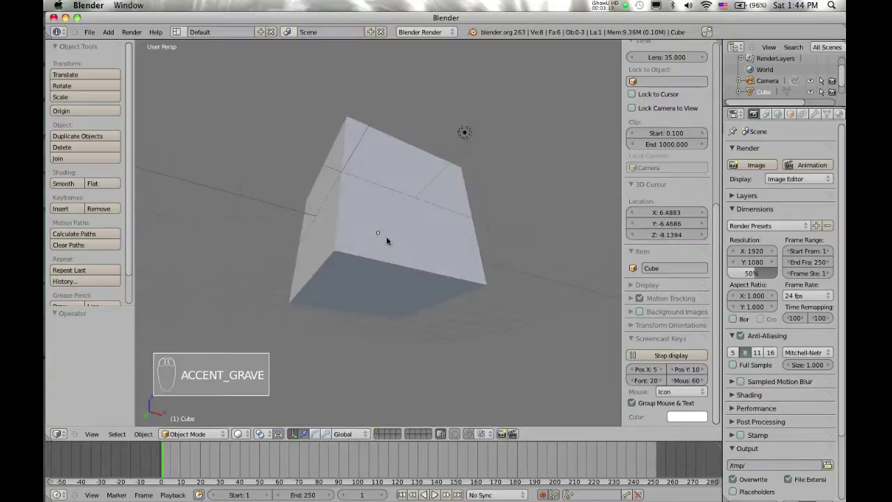